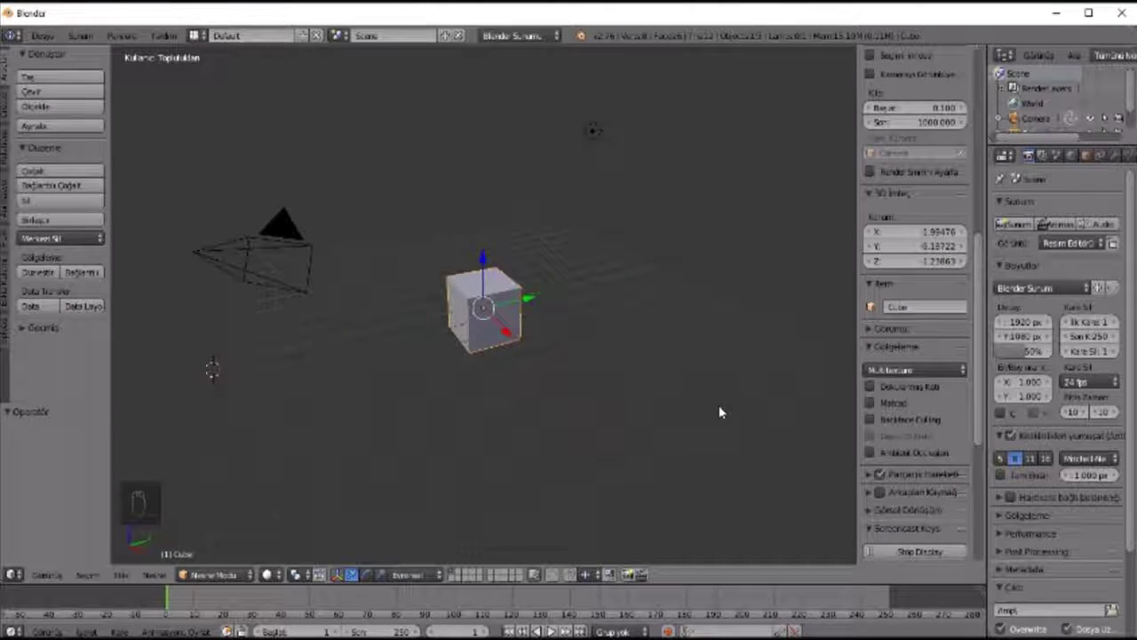
# Step: Delete all of the default cube's vertices in Edit Mode and return to Object Mode
pyautogui.press('Tab')
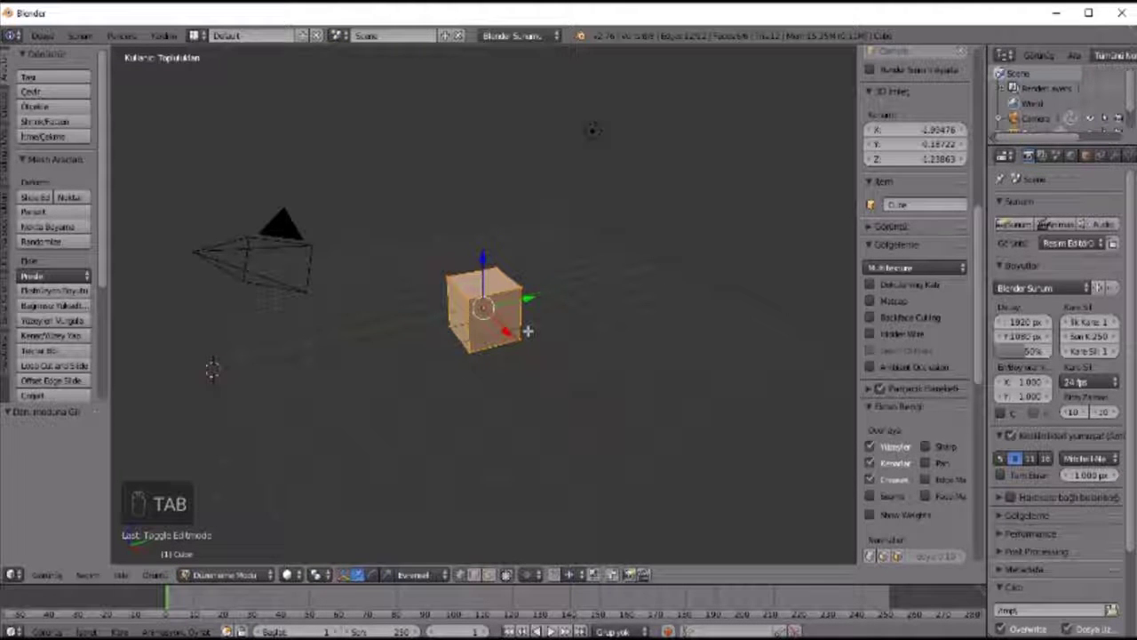
pyautogui.press('x')
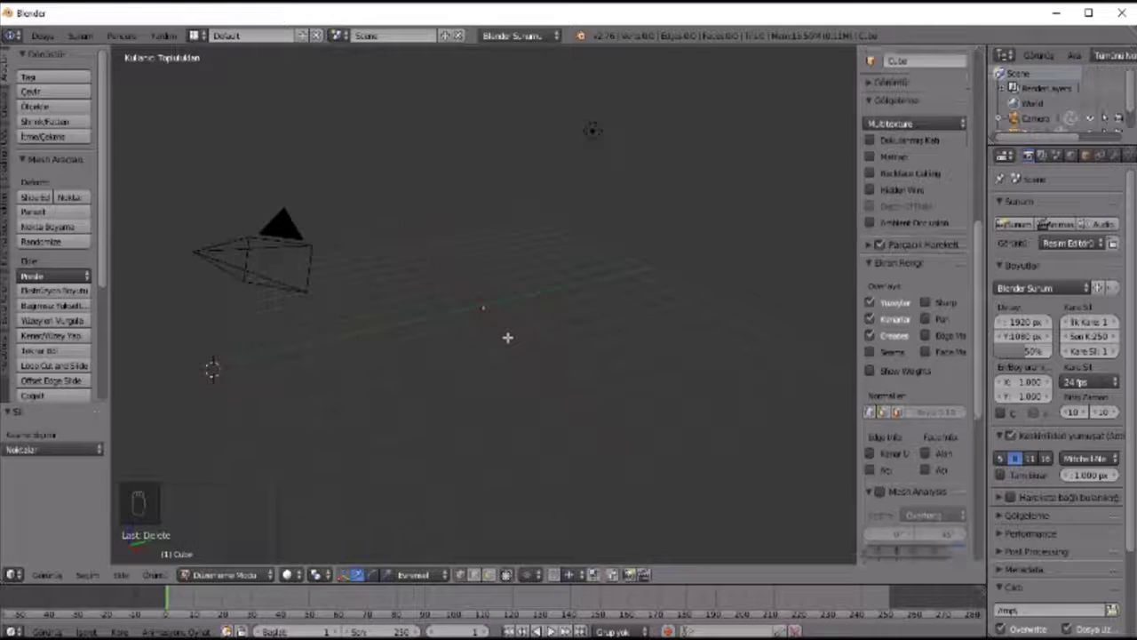
pyautogui.press('Tab')
# Step: Add a Text object and move it to the scene centre, raised slightly
pyautogui.press('shift+a')
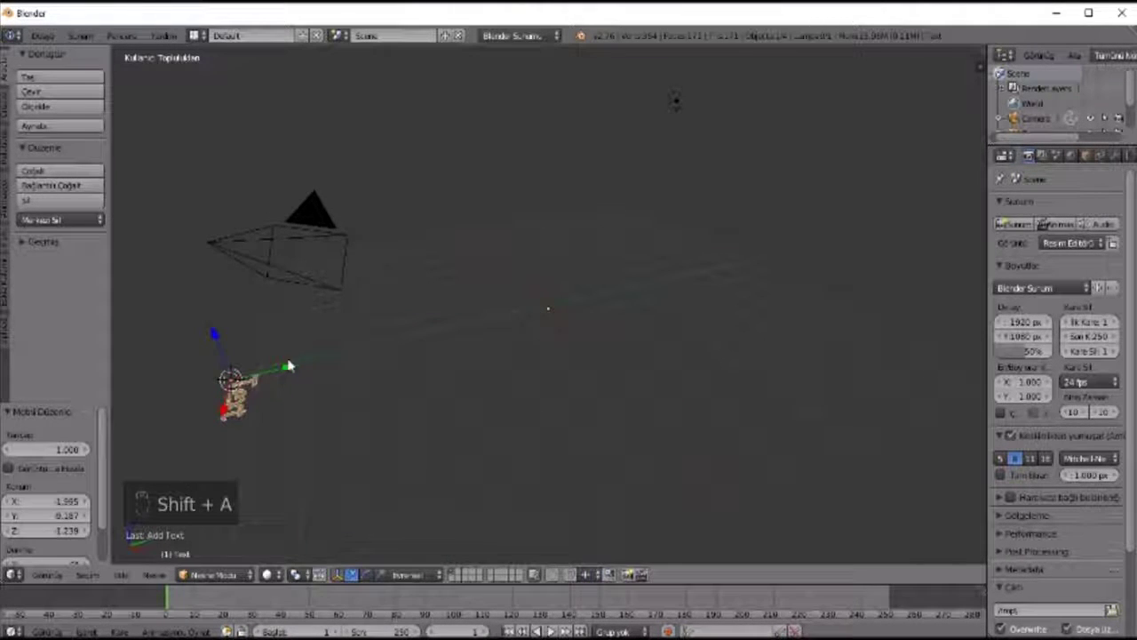
pyautogui.click(508, 340)
pyautogui.click(611, 298)
pyautogui.moveTo(551, 255); pyautogui.dragTo(667, 237)
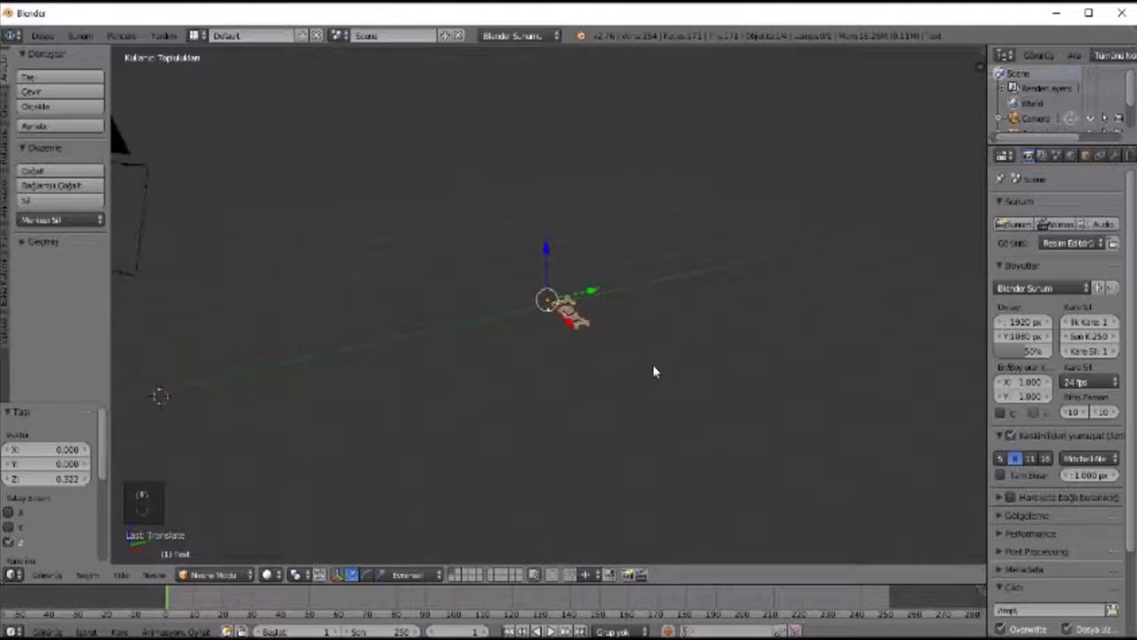
# Step: Rotate the text upright facing the front, checking alignment from front and top views
pyautogui.press('KP_1')
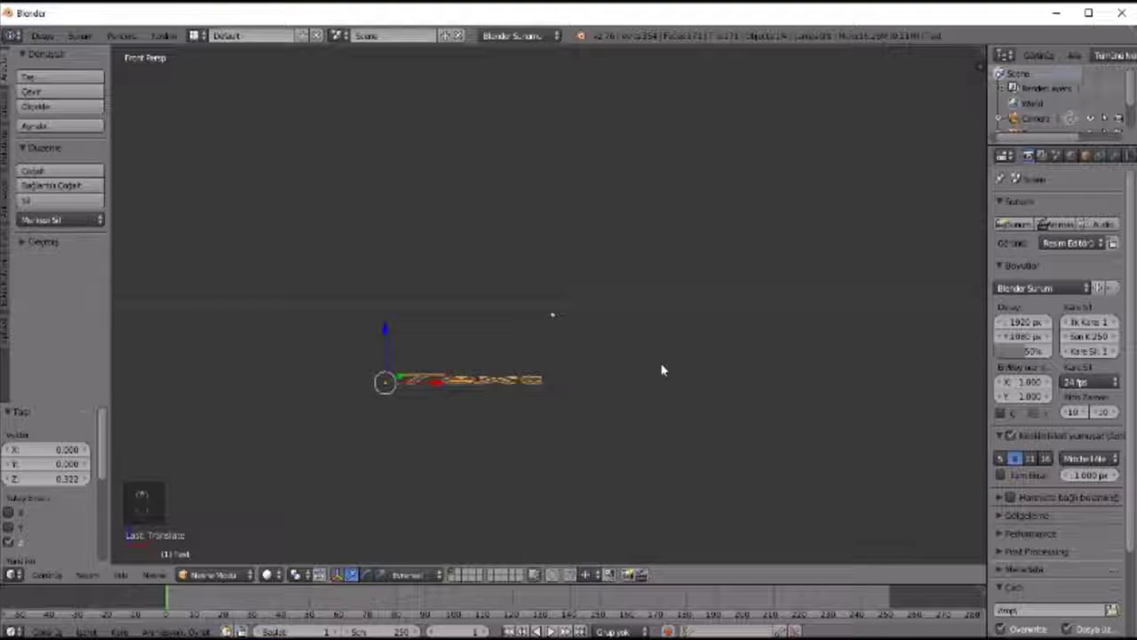
pyautogui.press('r')
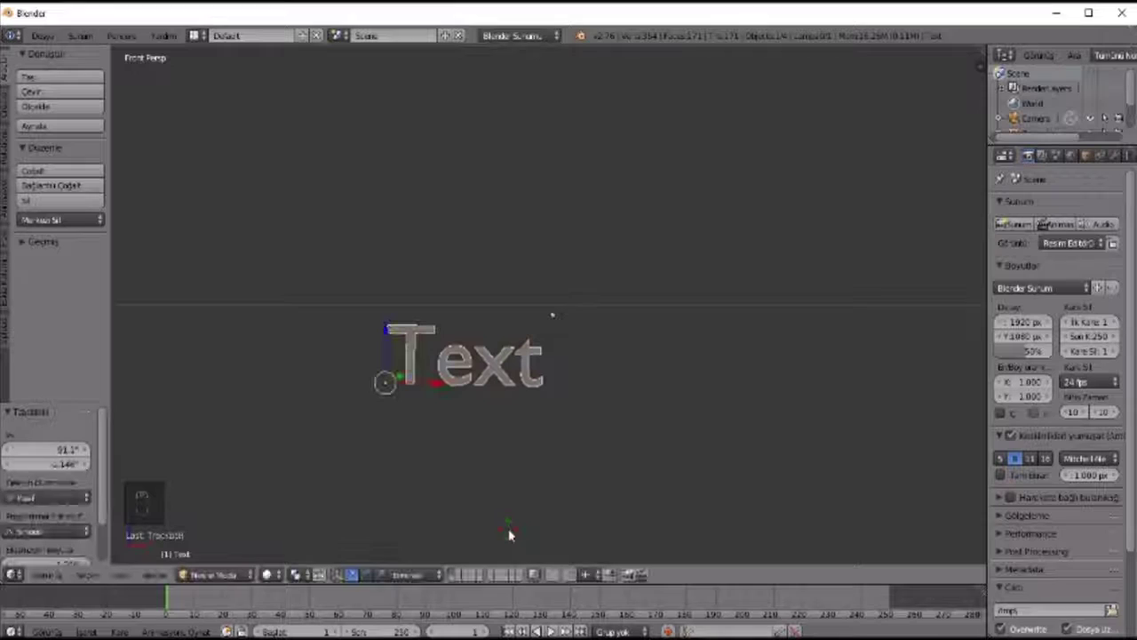
pyautogui.press('KP_7')
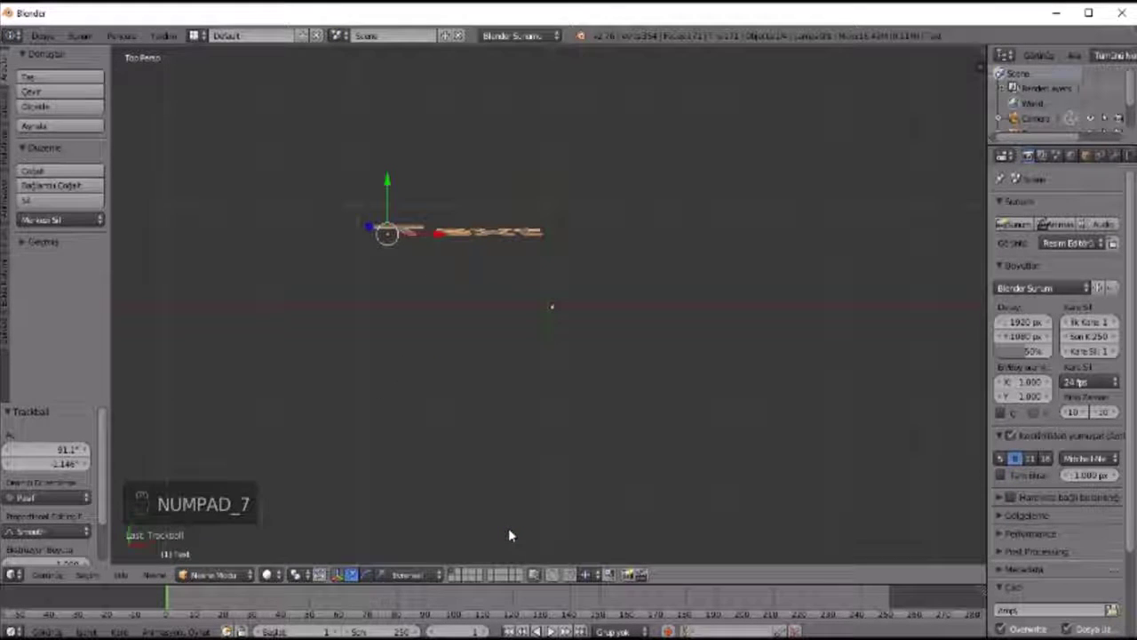
pyautogui.press('KP_1')
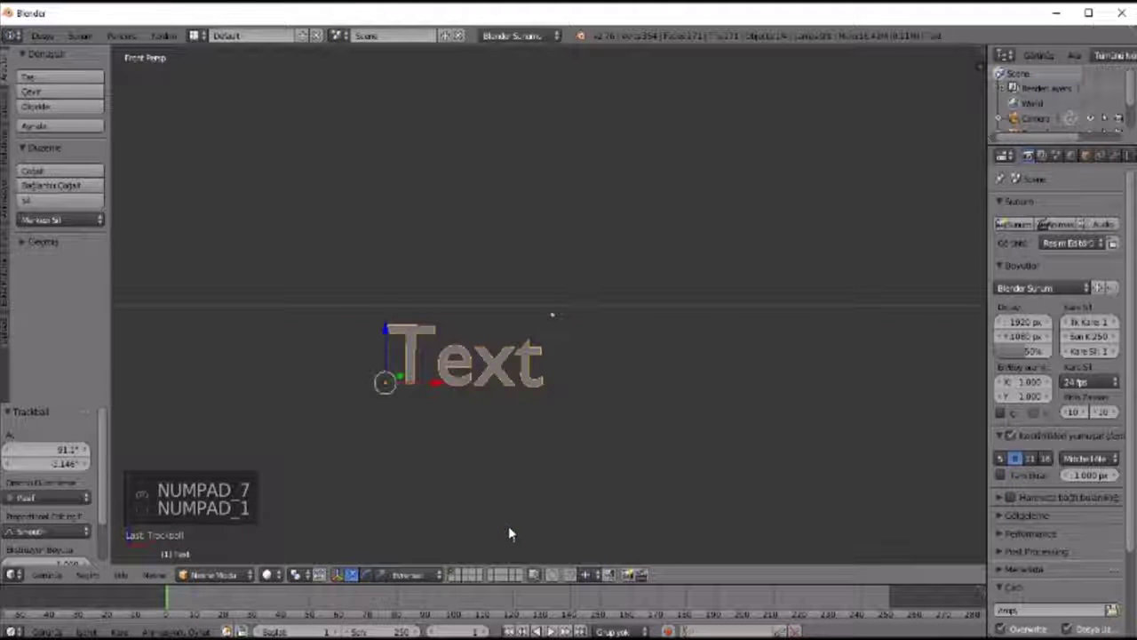
pyautogui.press('r')
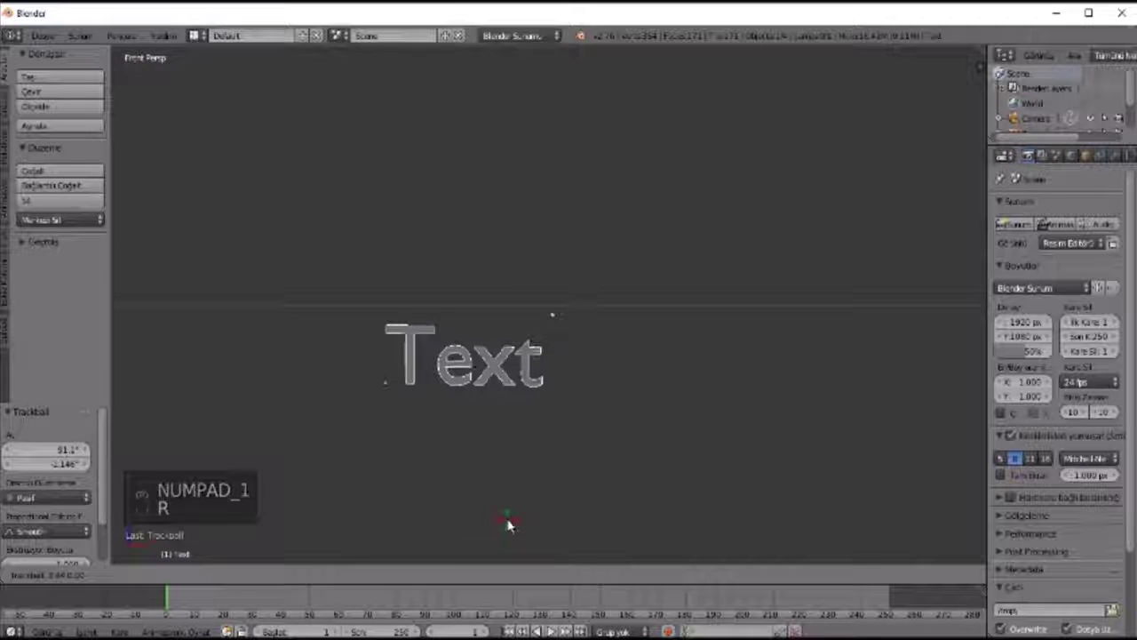
pyautogui.press('KP_7')
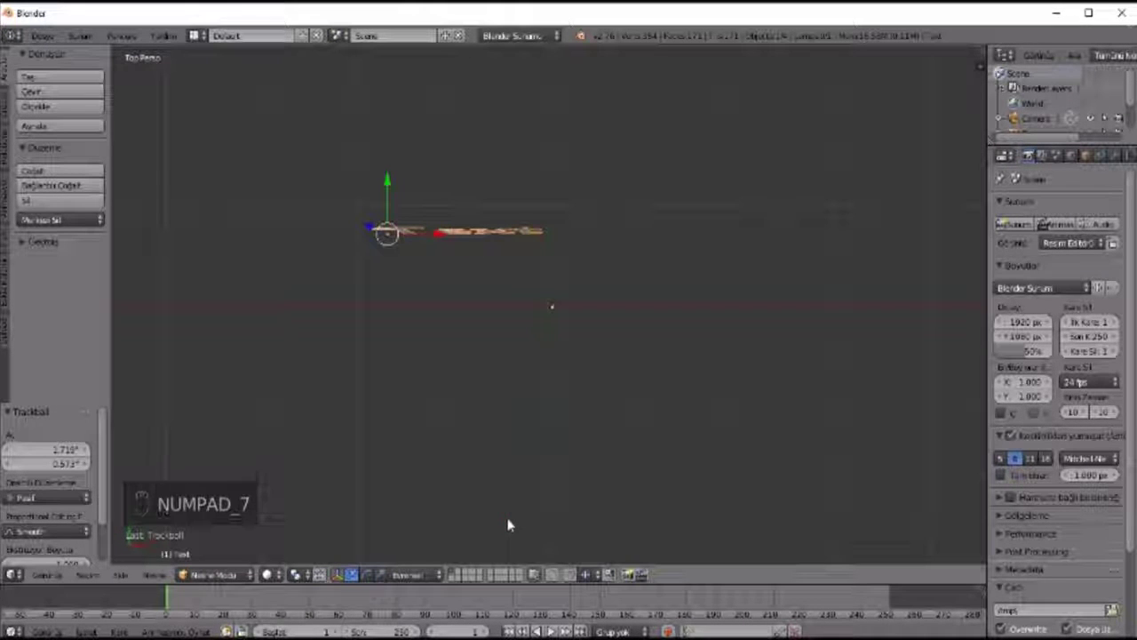
pyautogui.press('KP_1')
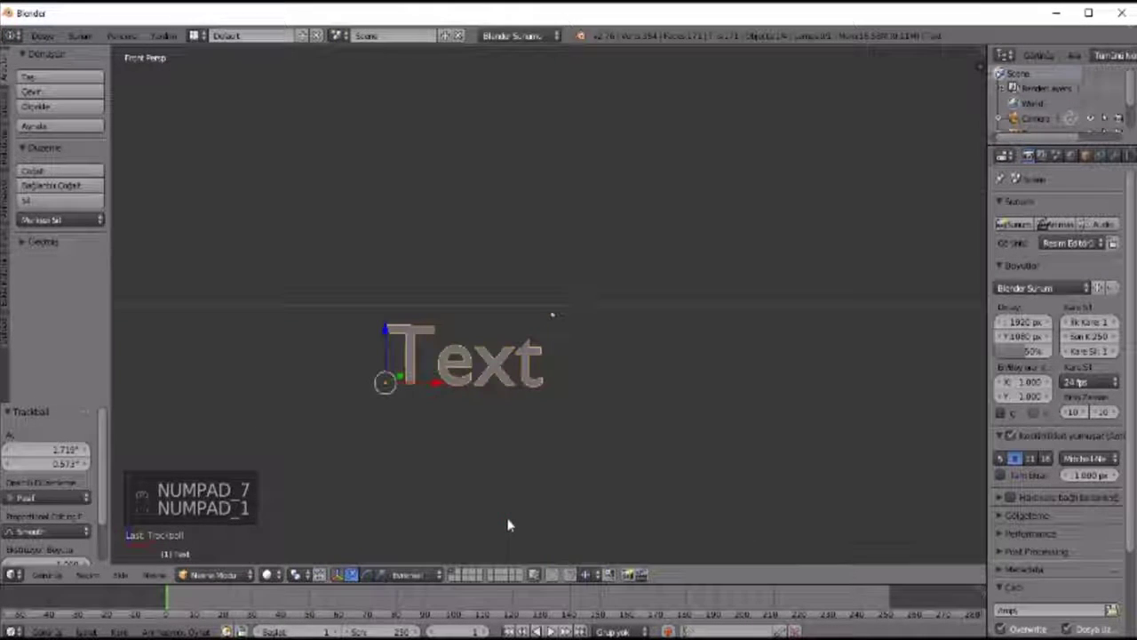
pyautogui.press('r')
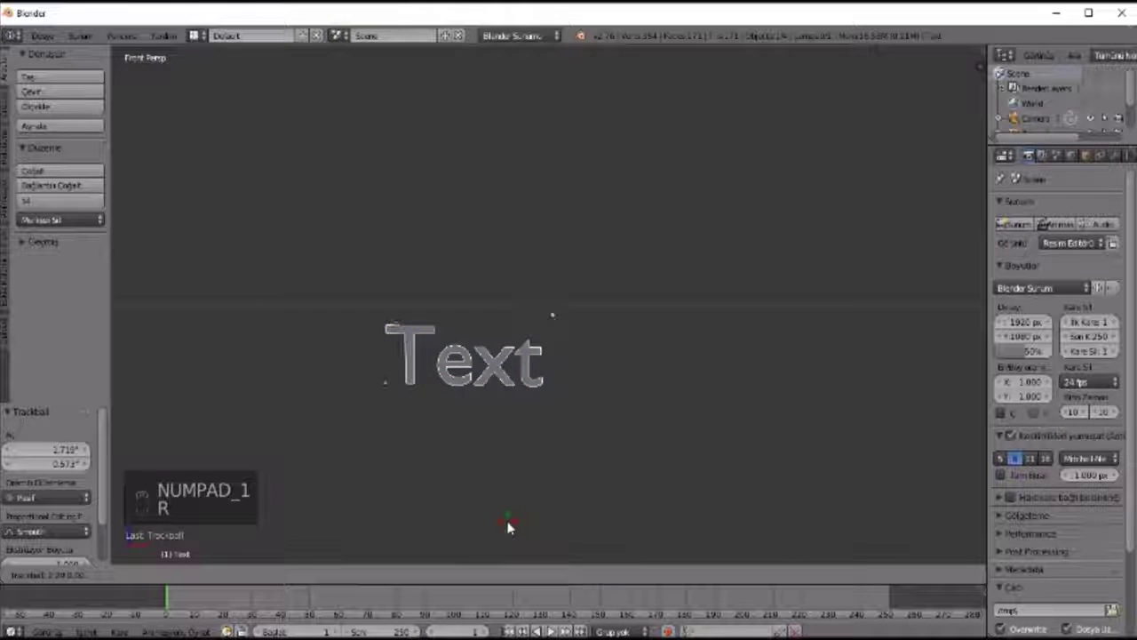
pyautogui.press('KP_7')
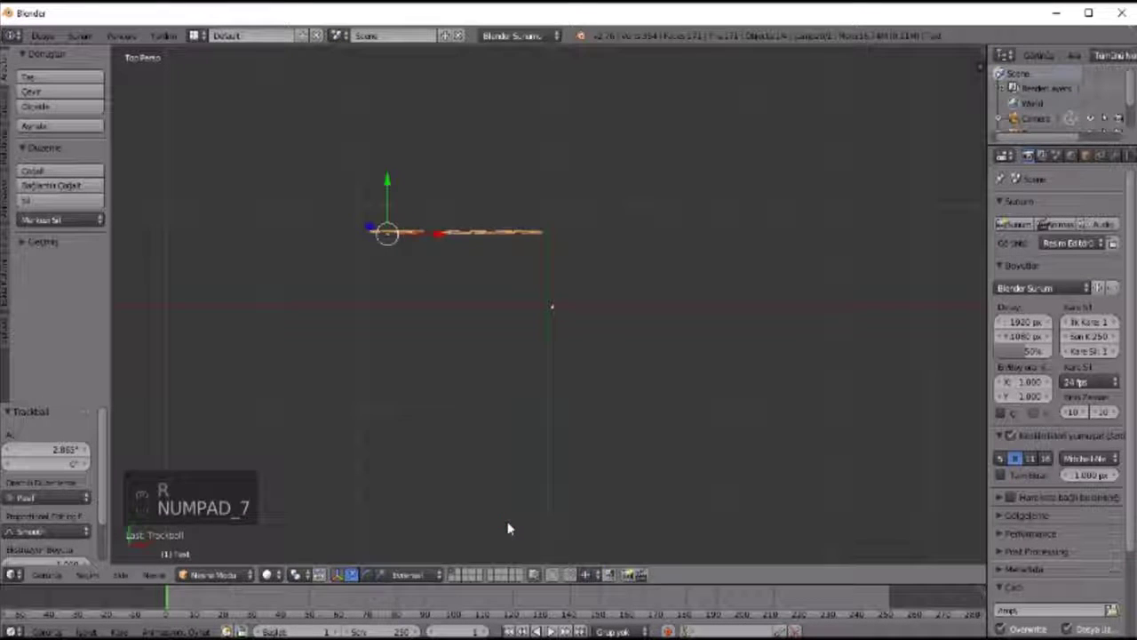
pyautogui.press('KP_1')
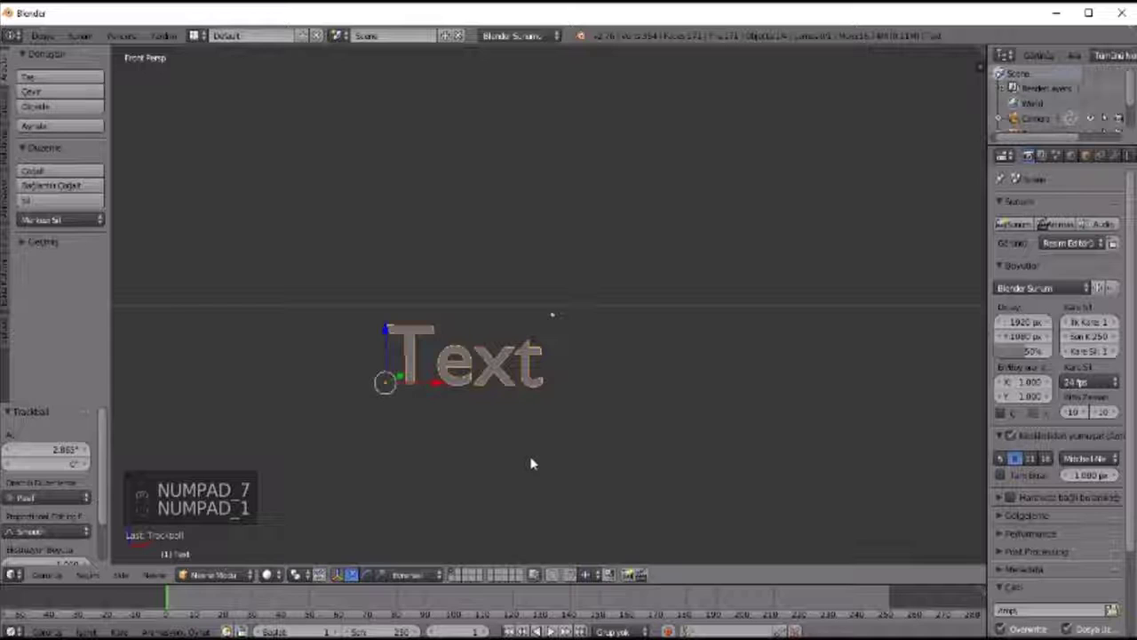
# Step: Replace the placeholder lettering so the text object reads 'Tolist Oza'
pyautogui.press('Tab')
pyautogui.press('BackSpace')
pyautogui.press('BackSpace')
pyautogui.press('o')
pyautogui.press('l')
pyautogui.press("'")
pyautogui.press('s')
pyautogui.press('t')
pyautogui.press('space')
pyautogui.press('shift+o')
pyautogui.press('z')
pyautogui.press('a')
pyautogui.press('Tab')
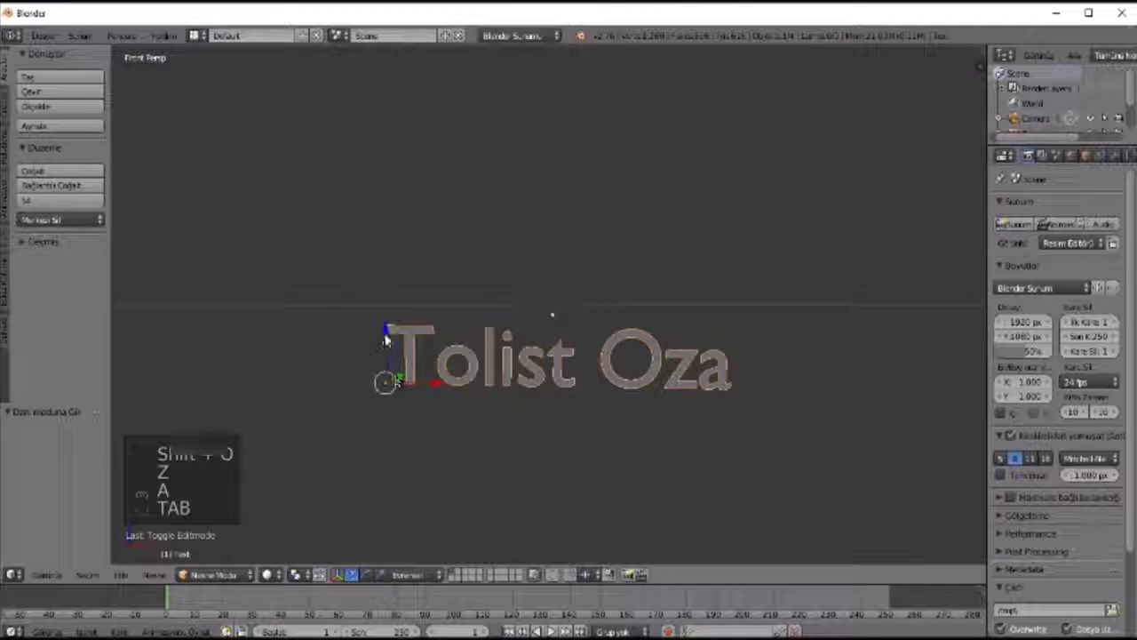
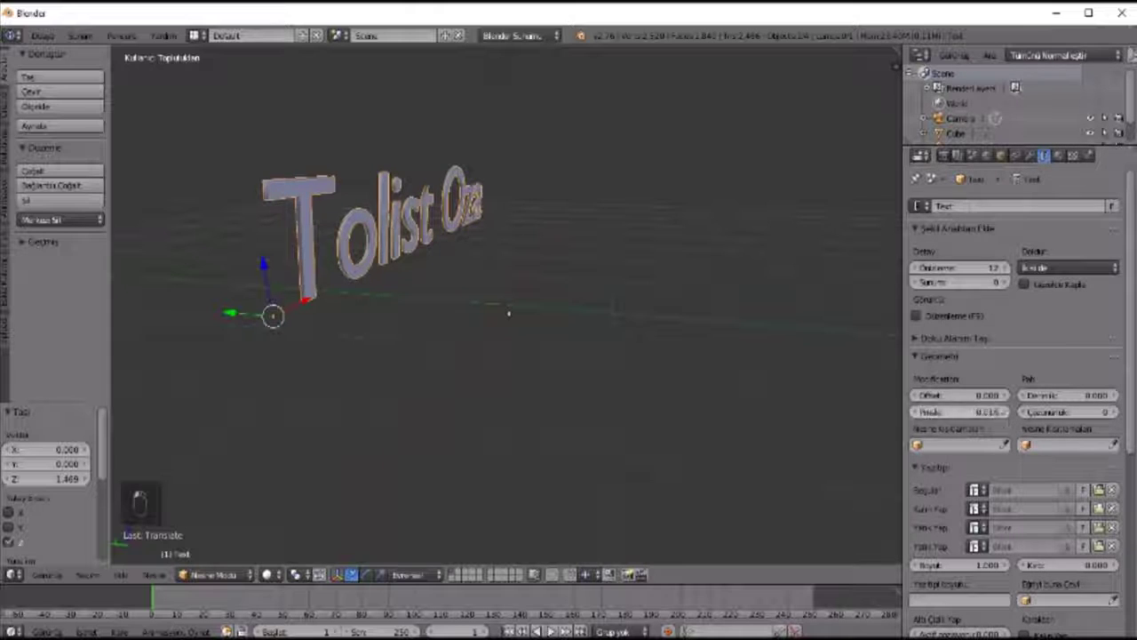
# Step: Extrude the letters into thick 3D shapes with a slight offset, checking from behind
pyautogui.moveTo(1010, 417); pyautogui.dragTo(1012, 415)
pyautogui.moveTo(397, 325); pyautogui.dragTo(384, 325)
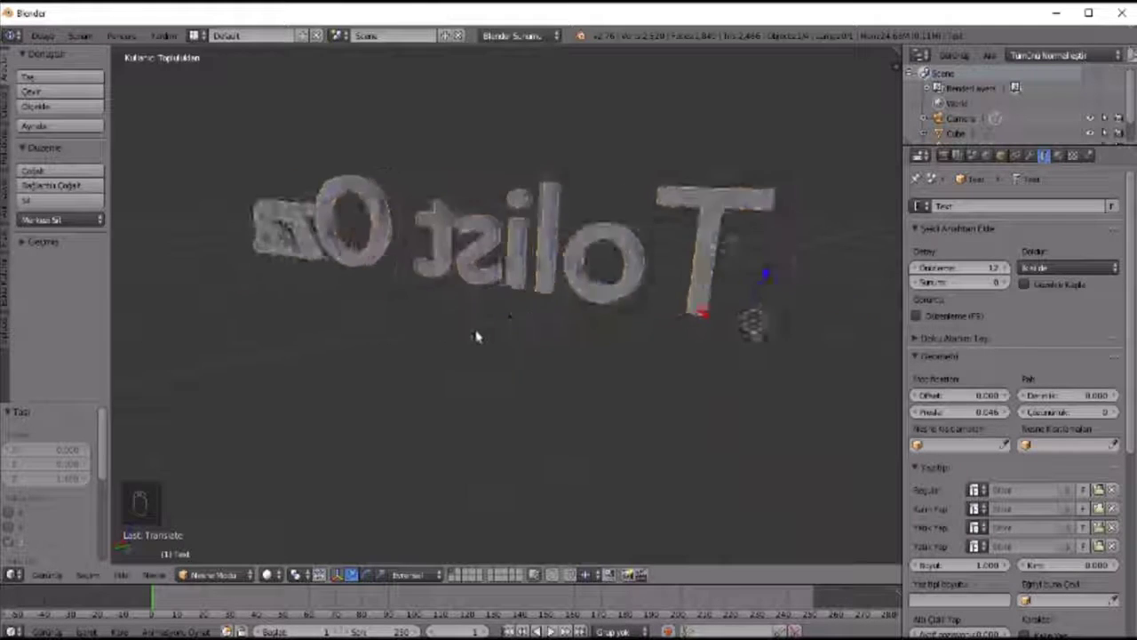
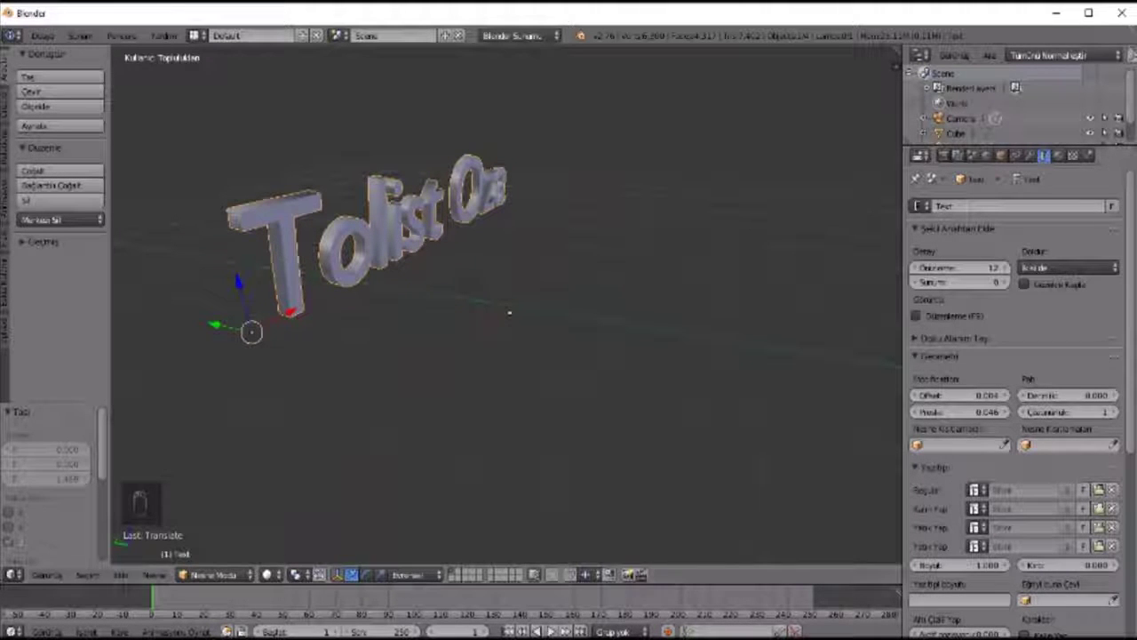
pyautogui.press('Tab')
pyautogui.press('Tab')
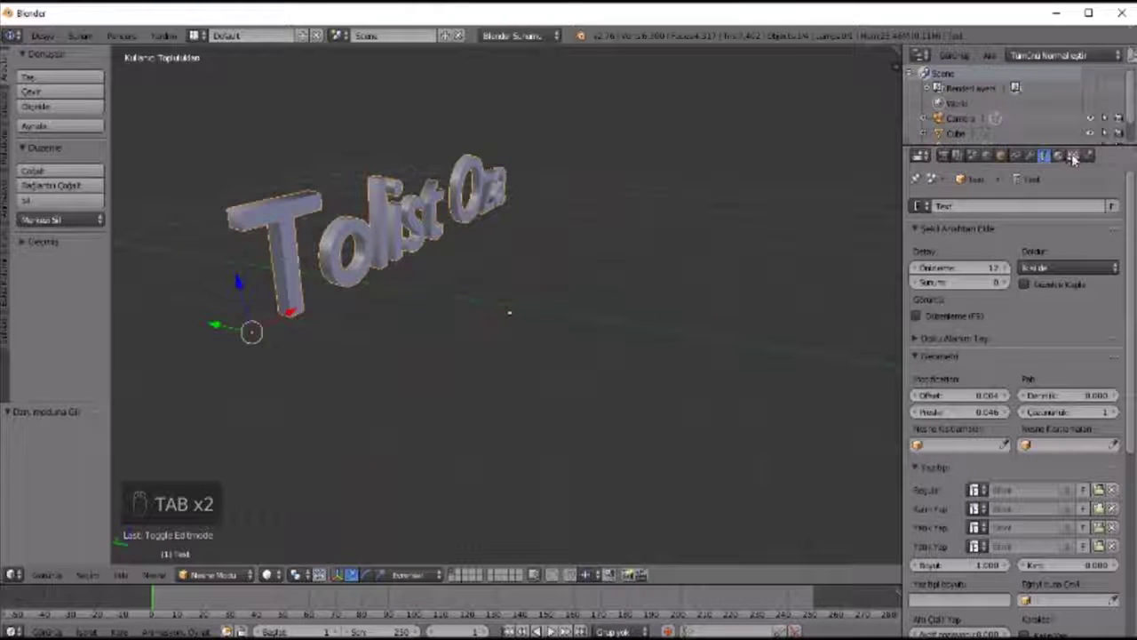
# Step: Assign Material.001 to the text so it appears dark, and show its texture slots
pyautogui.click(1078, 159)
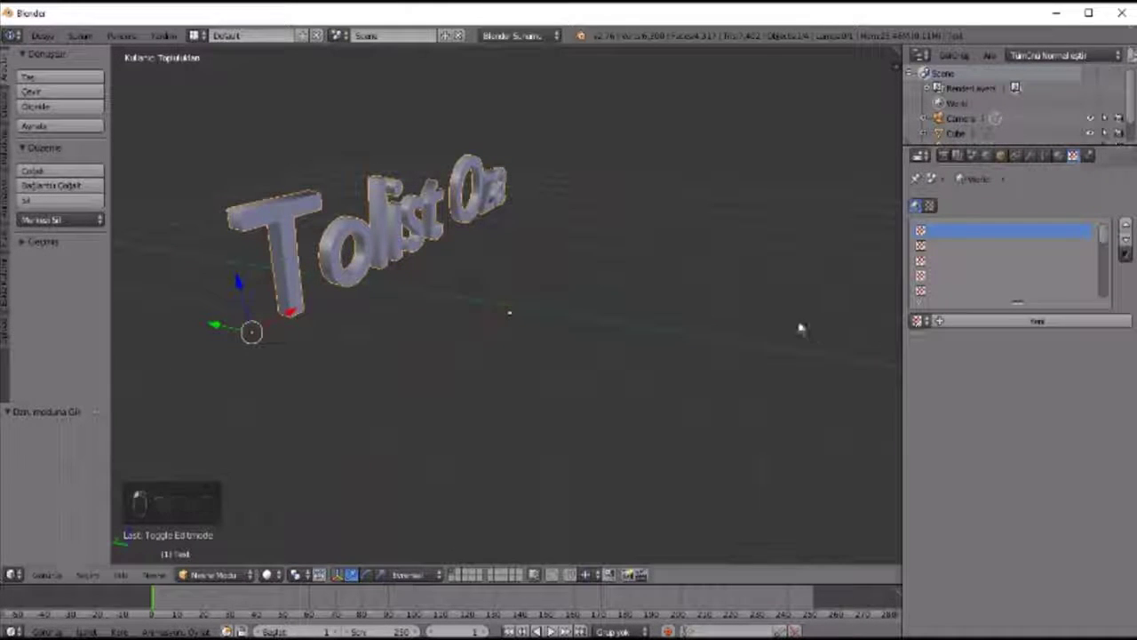
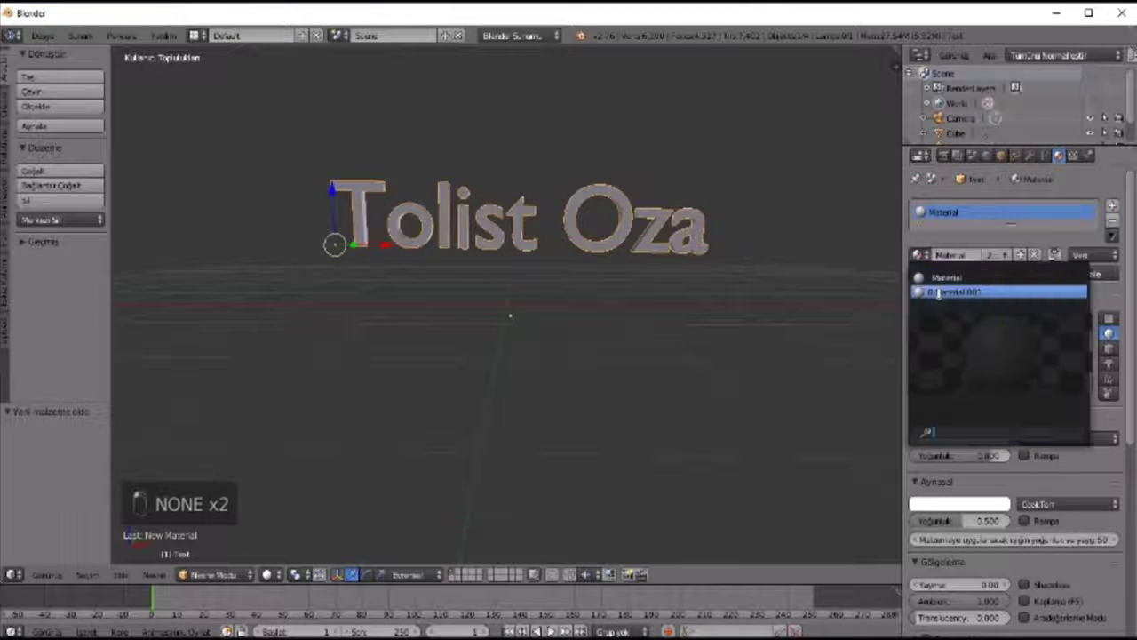
pyautogui.moveTo(946, 299); pyautogui.dragTo(1084, 156)
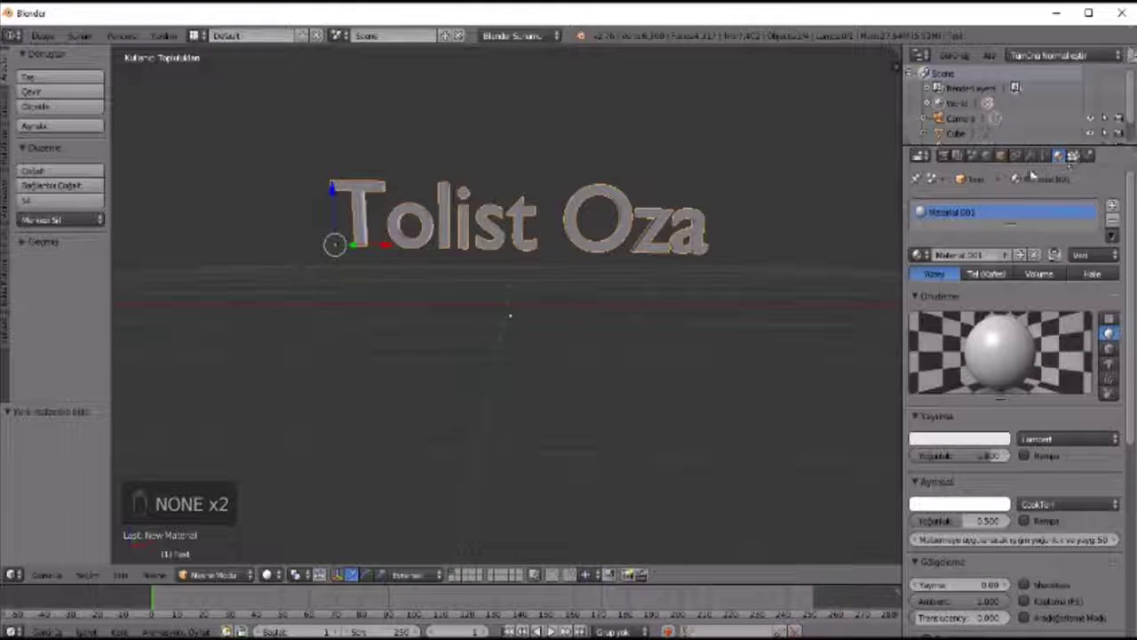
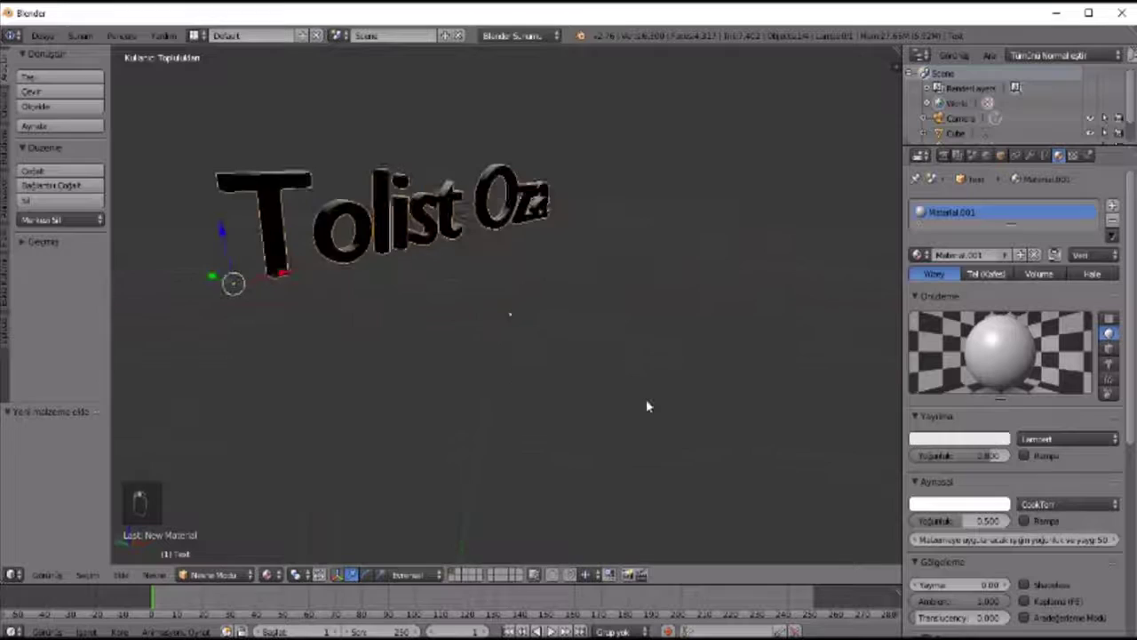
pyautogui.click(281, 579)
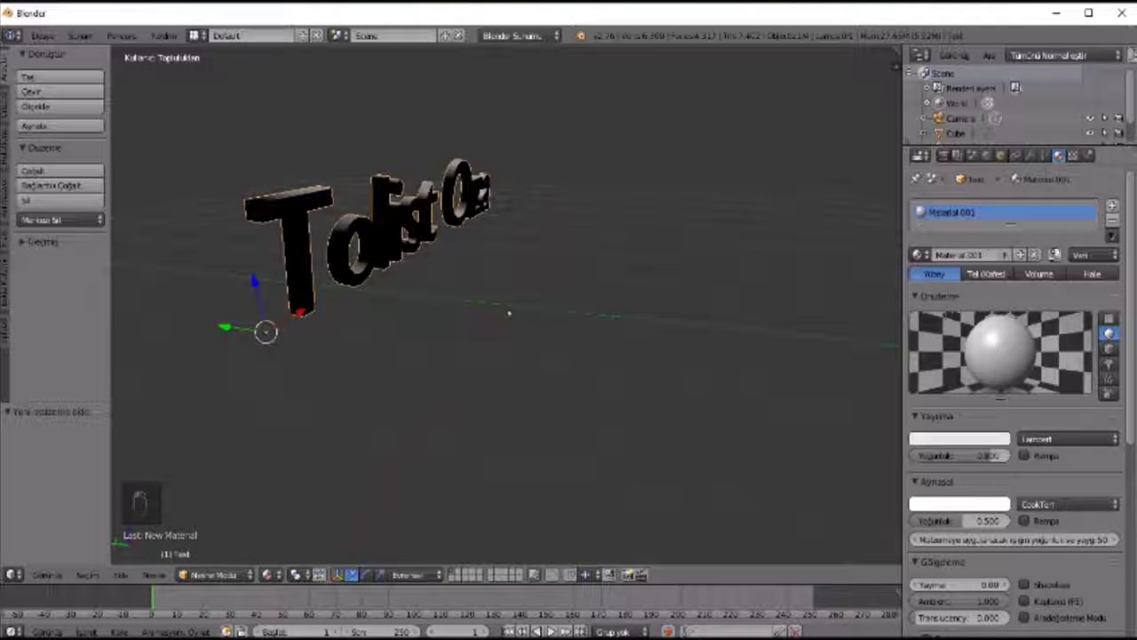
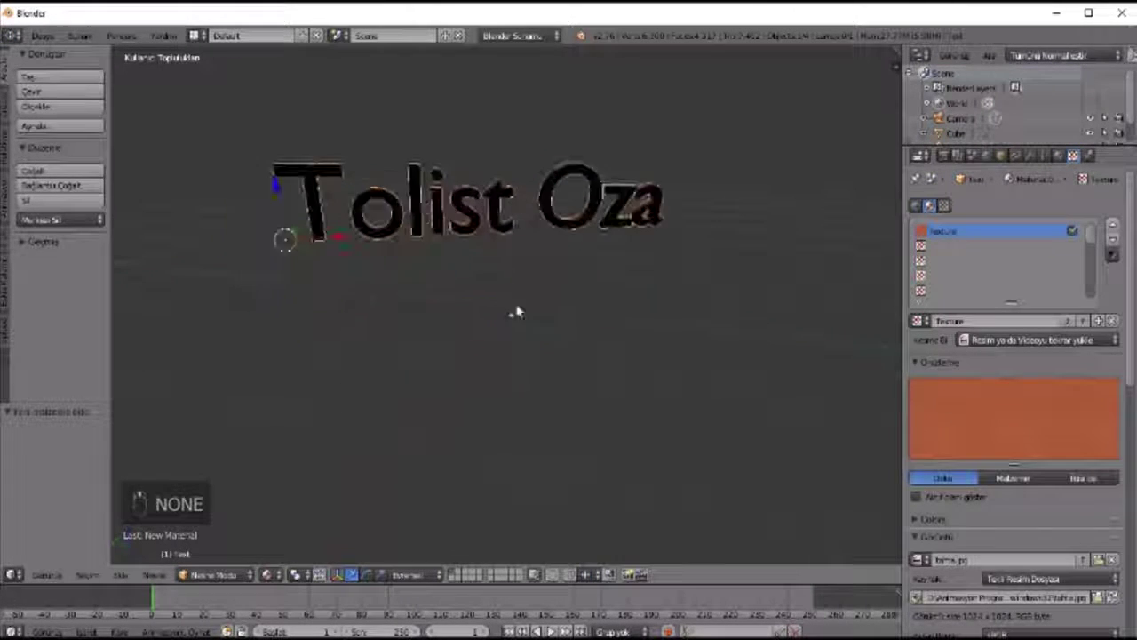
# Step: Add an orange image texture to the material and orbit to inspect the orange letter edges
pyautogui.click(481, 304)
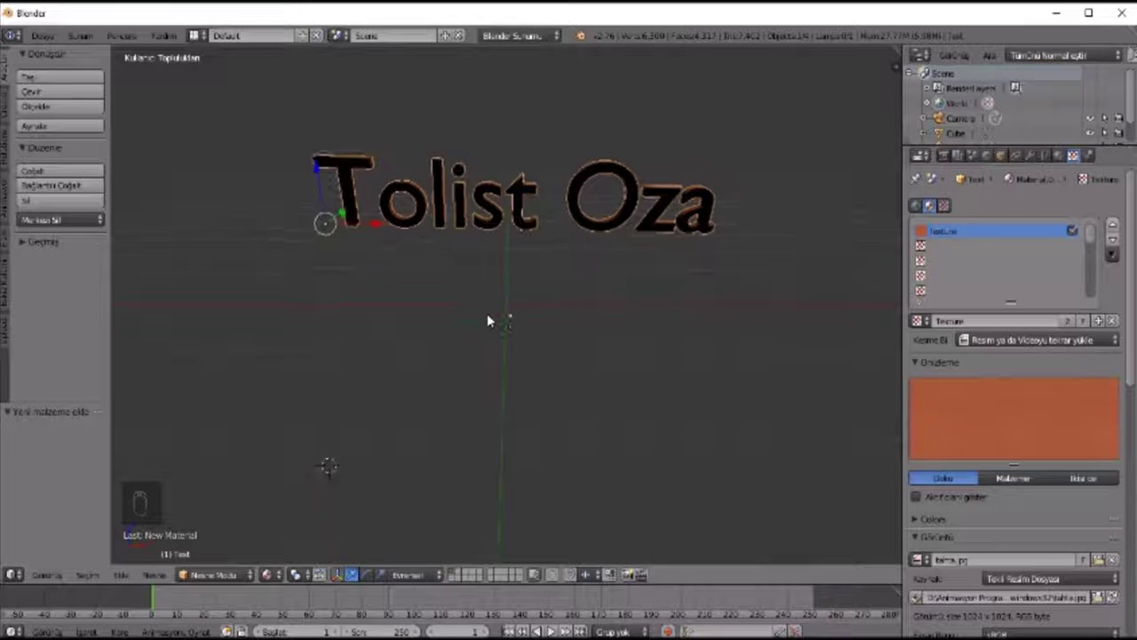
pyautogui.moveTo(1044, 171); pyautogui.dragTo(1078, 153)
pyautogui.click(1078, 153)
pyautogui.moveTo(563, 307); pyautogui.dragTo(525, 324)
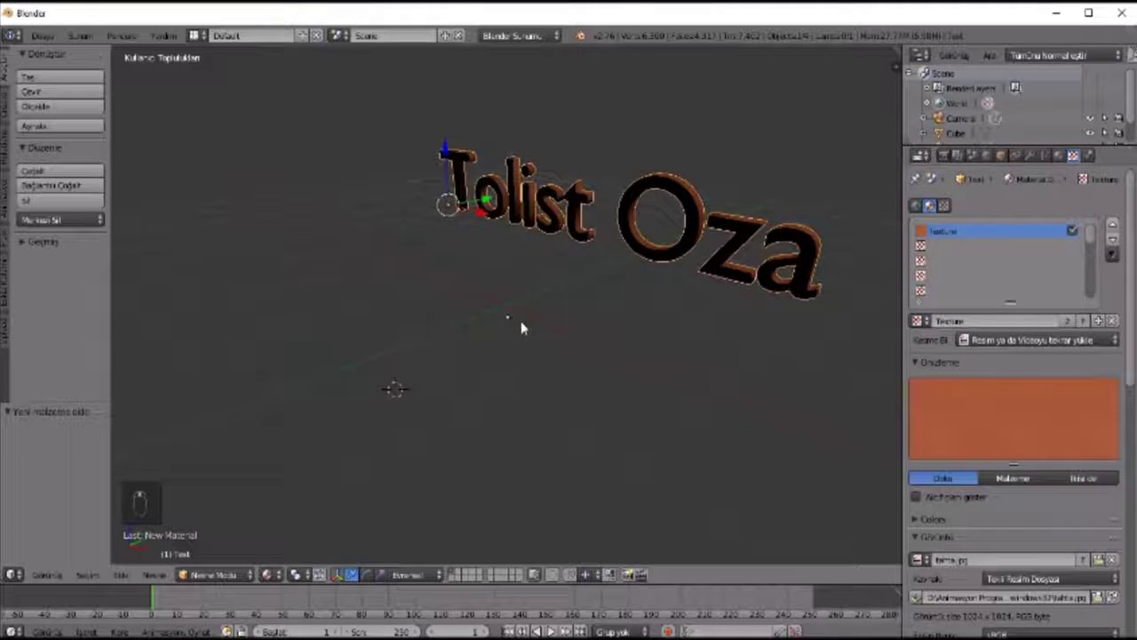
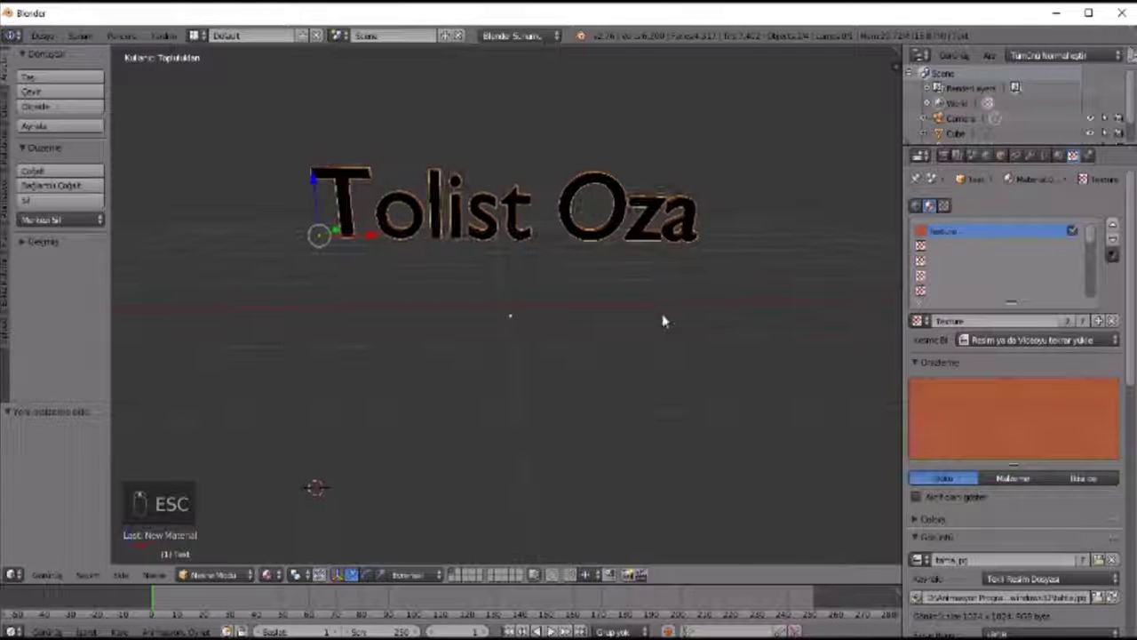
pyautogui.middleClick(667, 317)
pyautogui.middleClick(791, 292)
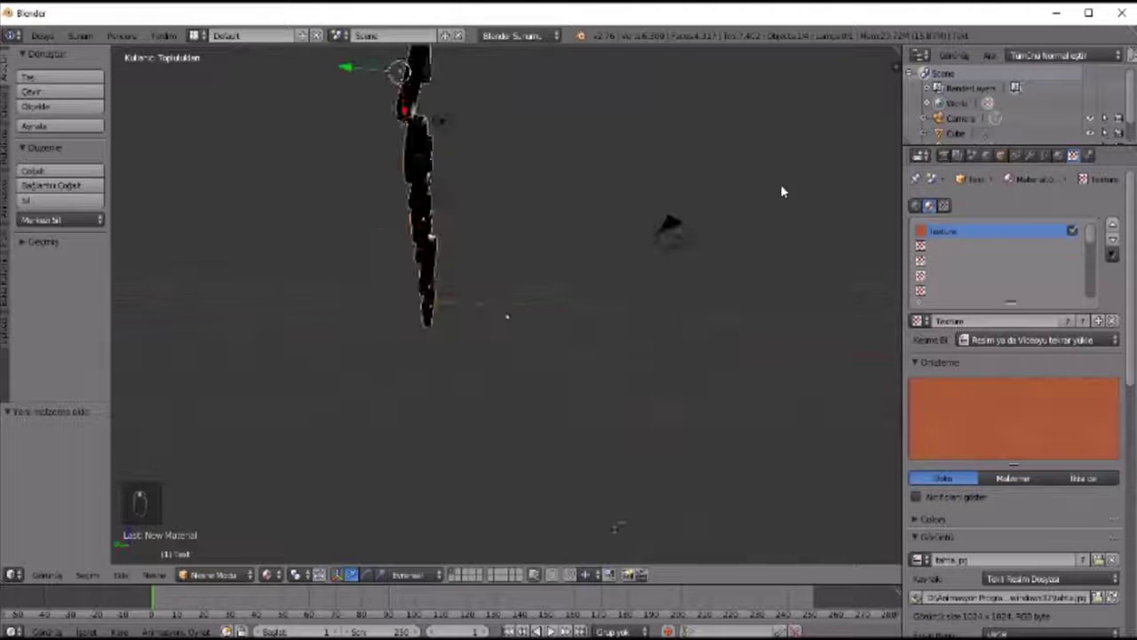
pyautogui.middleClick(798, 187)
pyautogui.middleClick(783, 286)
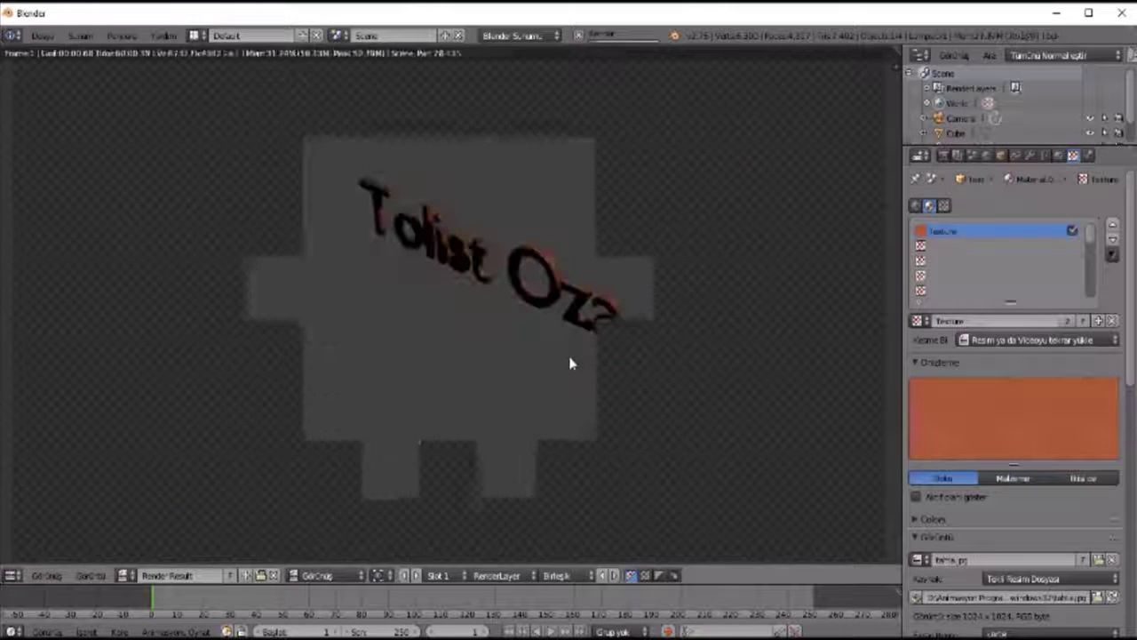
# Step: Test-render the scene, then tilt the camera and slide it along Y toward the text
pyautogui.press('F12')
pyautogui.press('Escape')
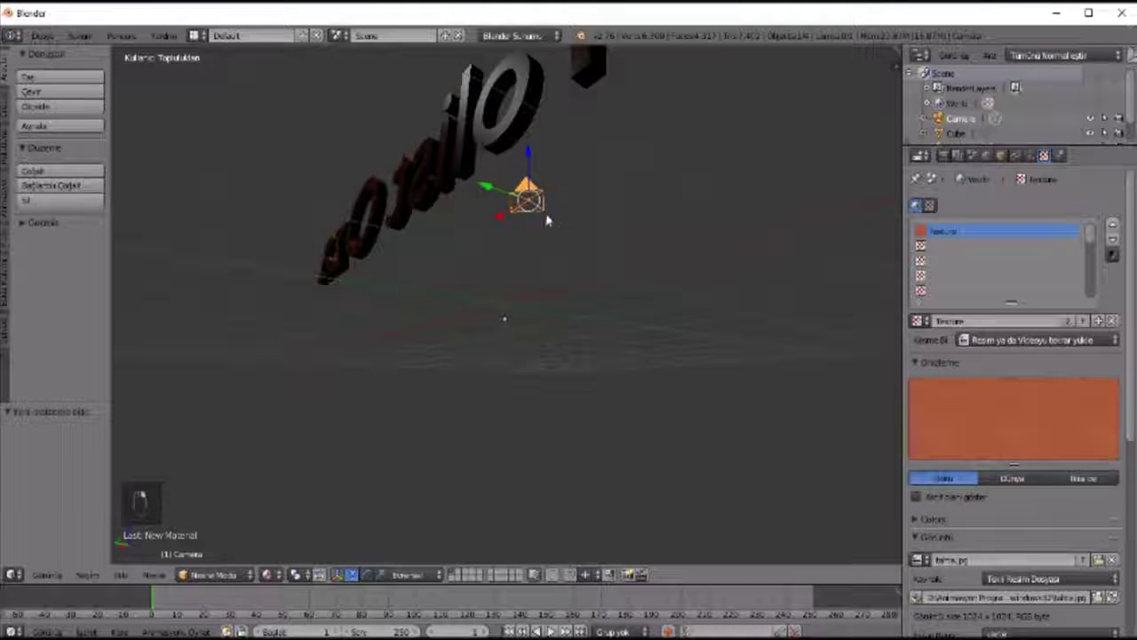
pyautogui.press('r')
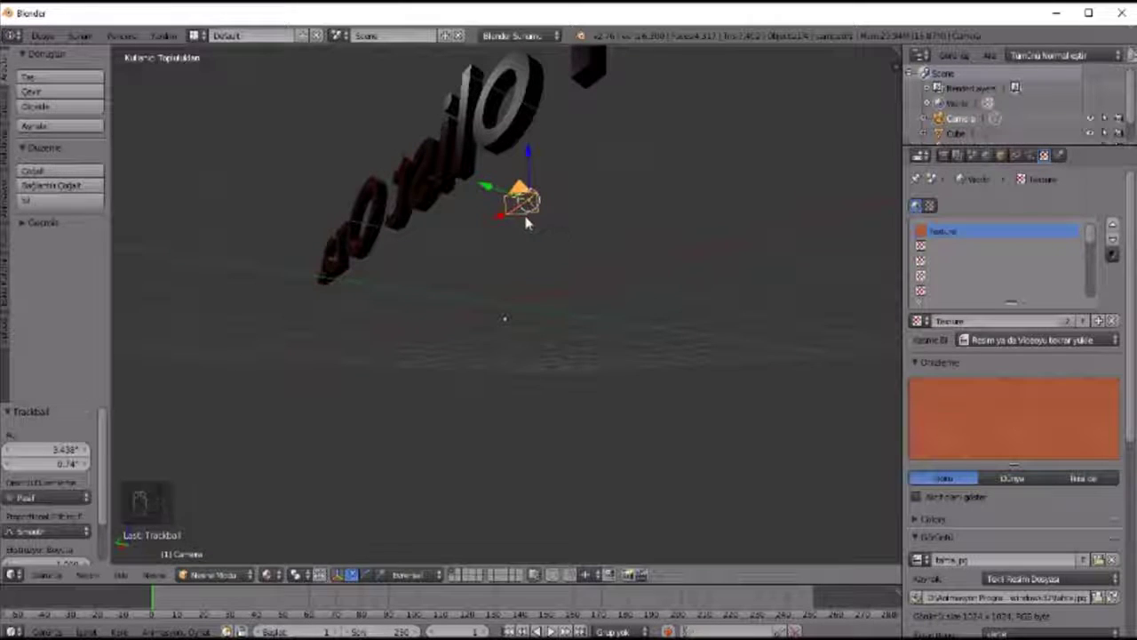
pyautogui.moveTo(541, 216); pyautogui.dragTo(505, 191)
pyautogui.moveTo(556, 206); pyautogui.dragTo(627, 275)
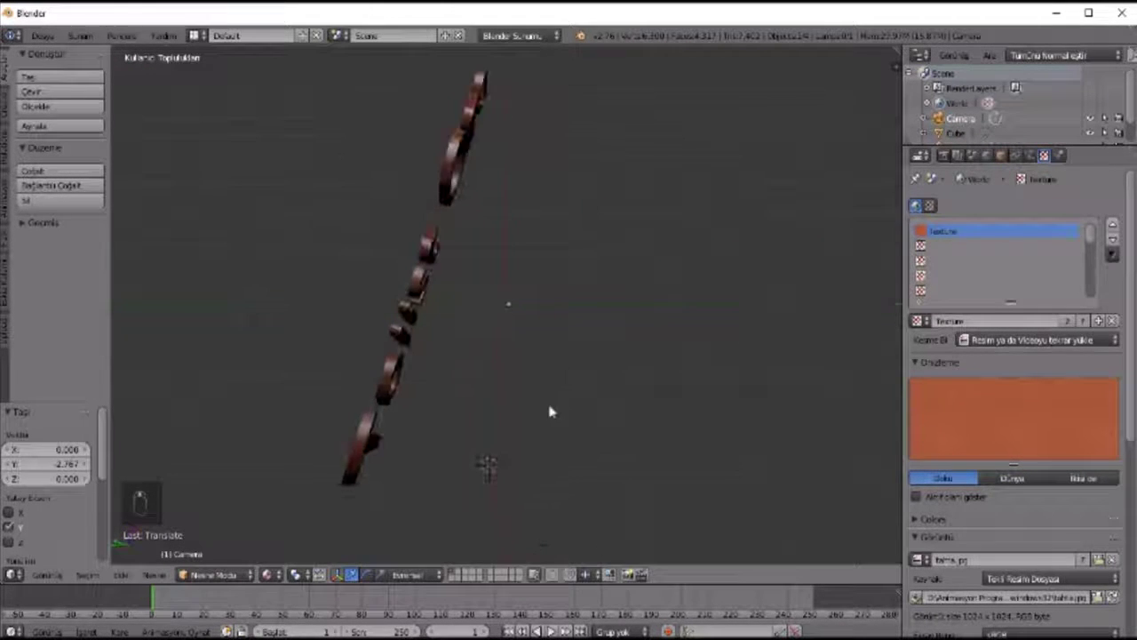
pyautogui.middleClick(589, 322)
pyautogui.moveTo(756, 255); pyautogui.dragTo(753, 254)
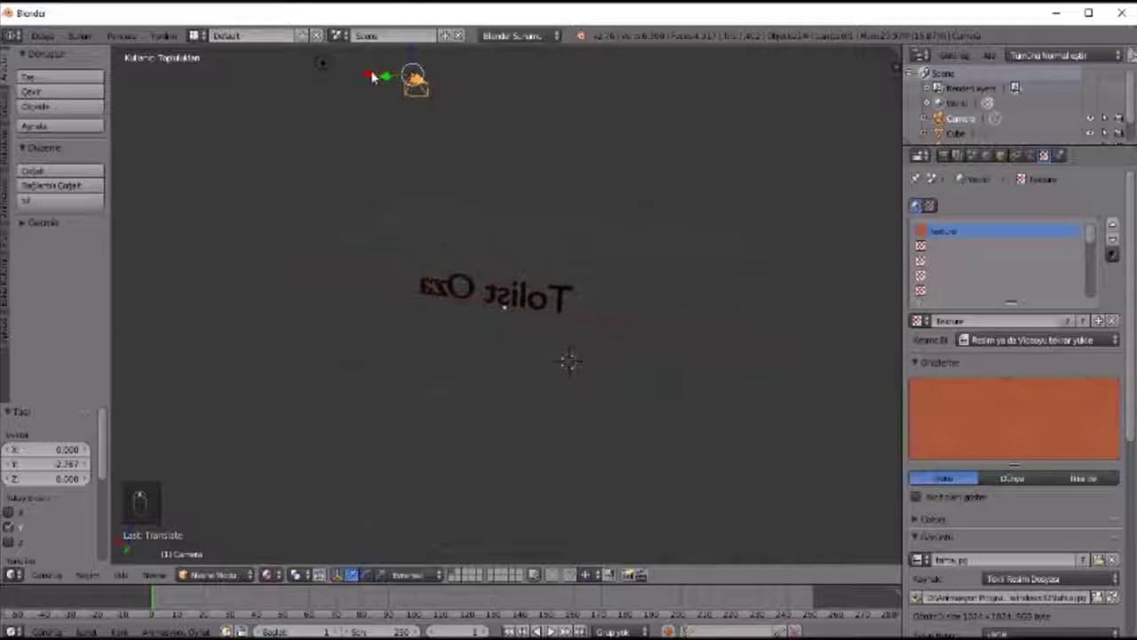
# Step: Move the camera along X and rotate it to face the Tolist Oza text squarely
pyautogui.middleClick(374, 75)
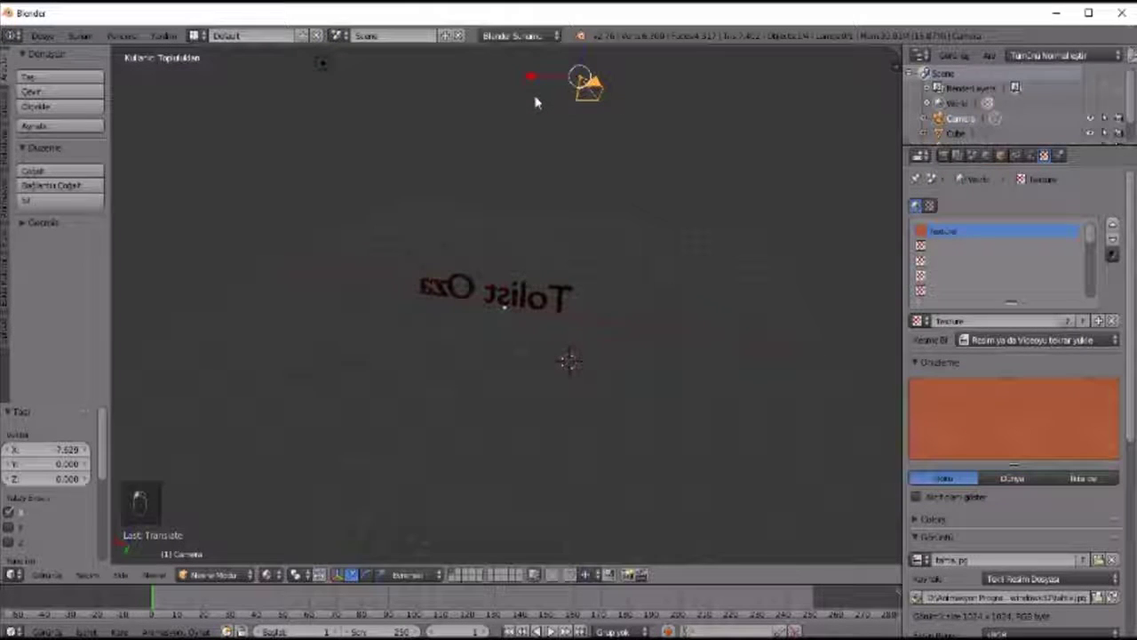
pyautogui.press('r')
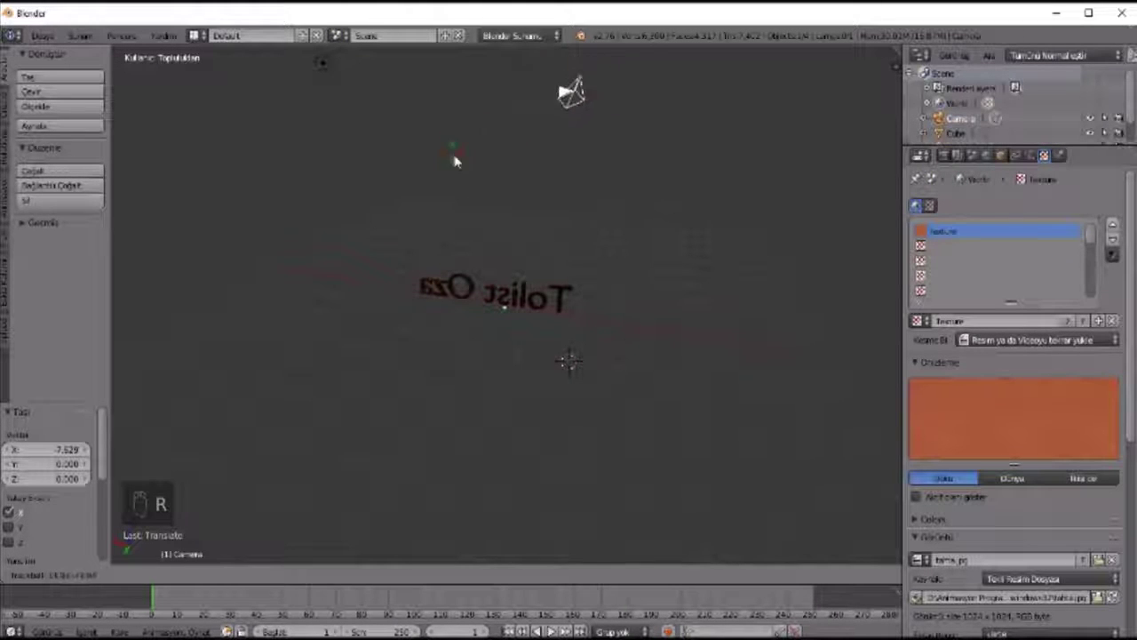
pyautogui.middleClick(508, 152)
pyautogui.press('r')
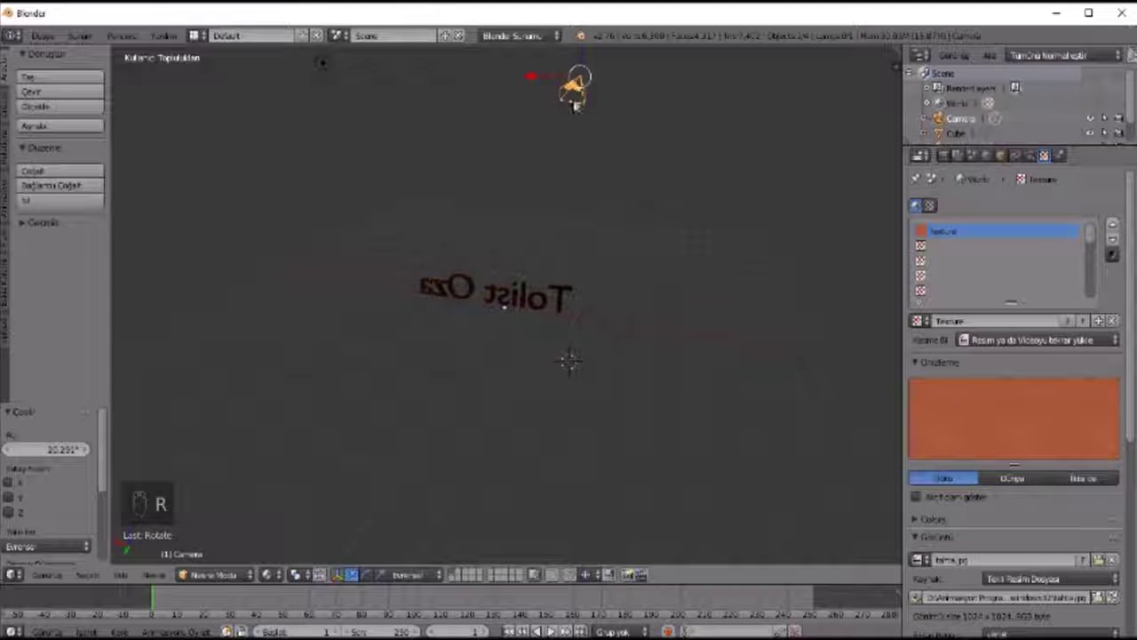
pyautogui.click(696, 138)
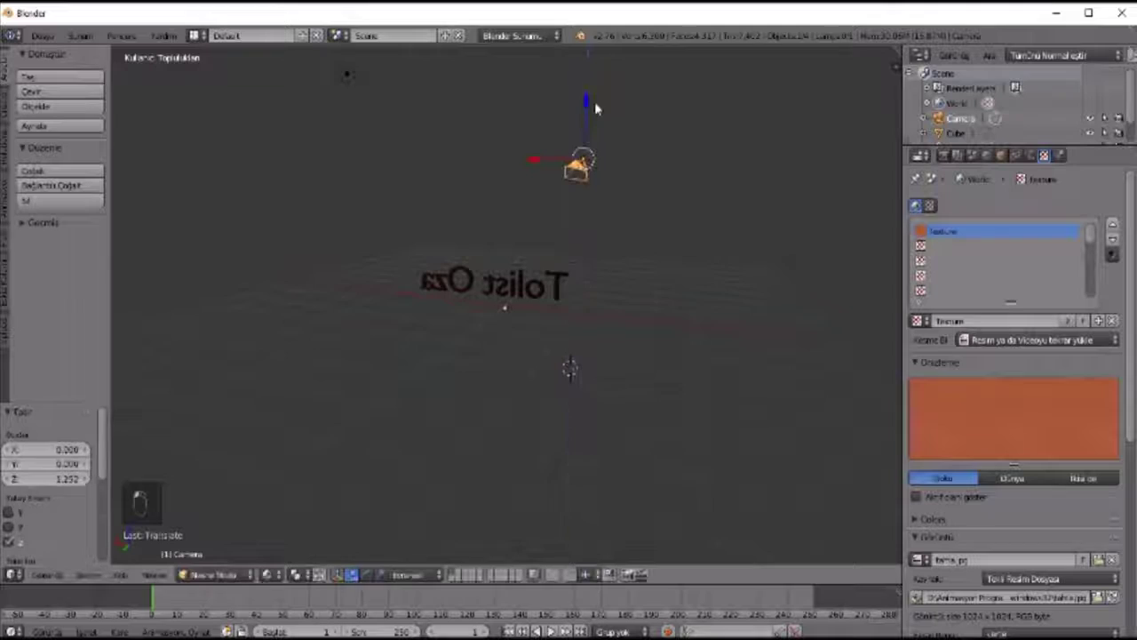
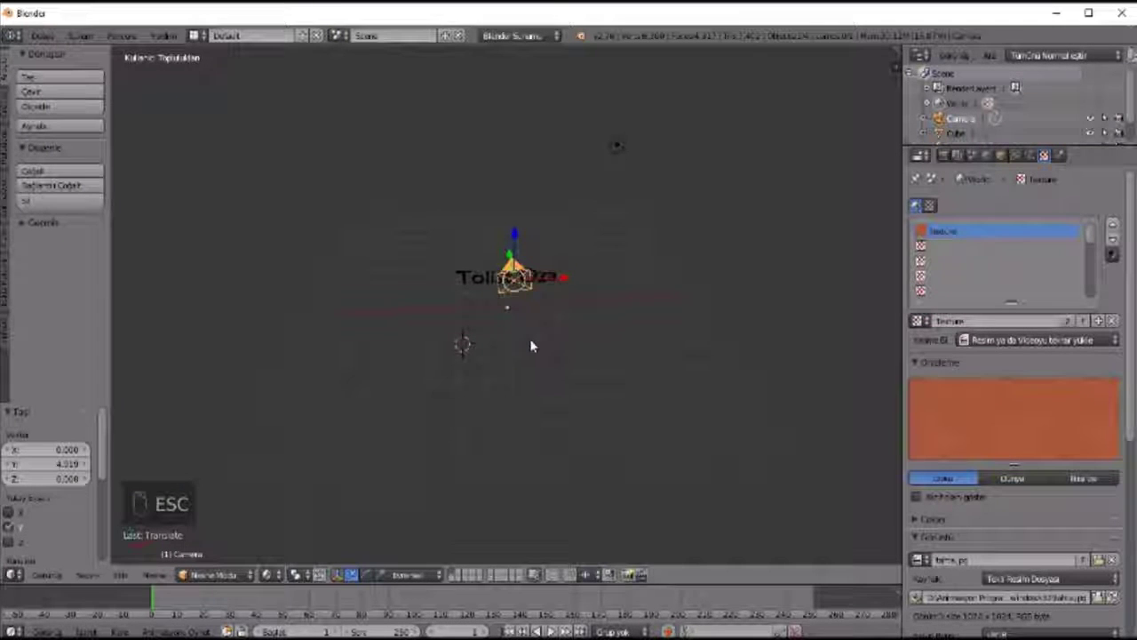
pyautogui.press('r')
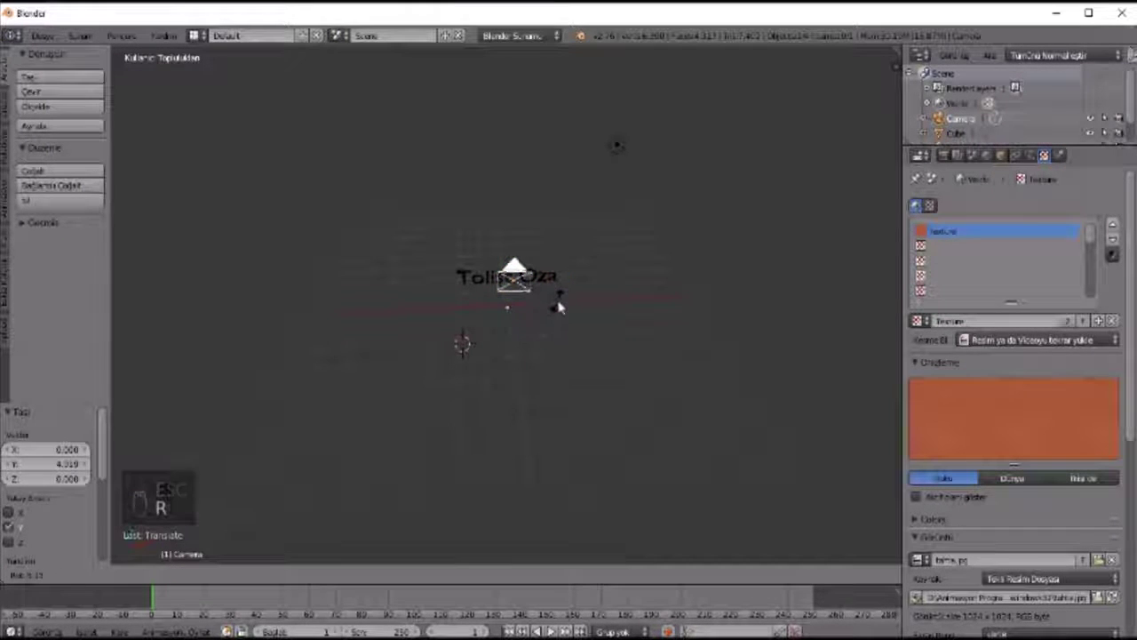